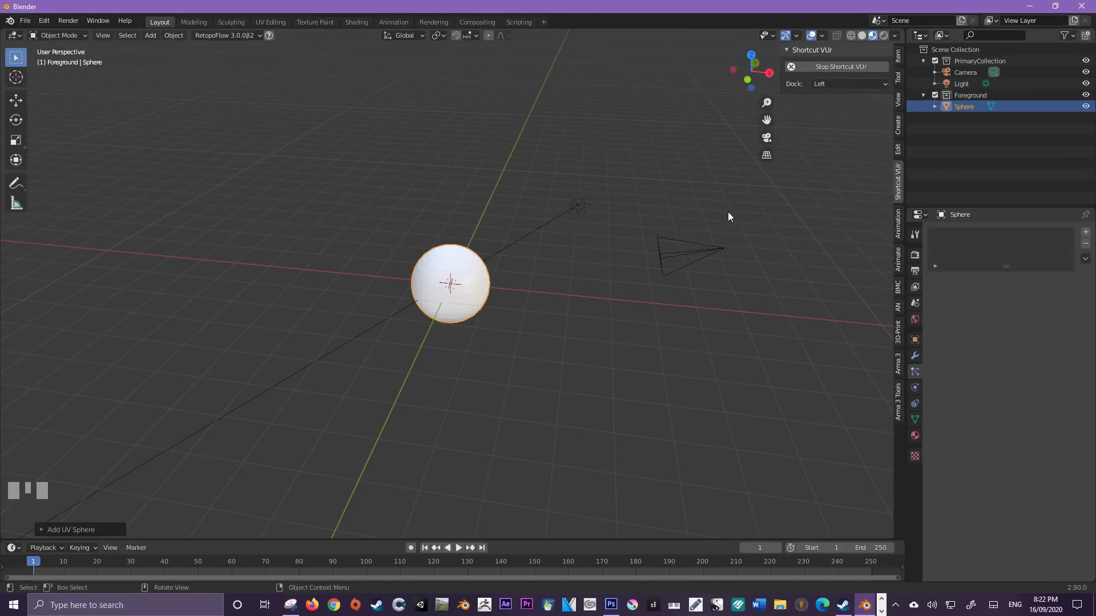
Hide the sidebar, orbit around the sphere and show the Render Properties.
key("n")
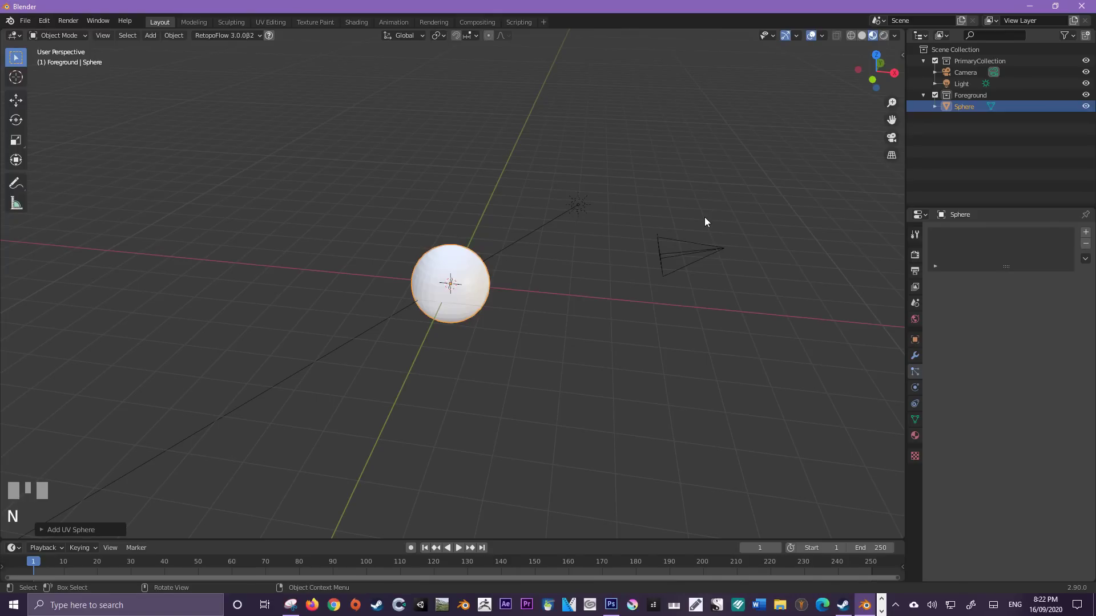
left_click_drag(538, 285, 922, 256)
left_click(922, 256)
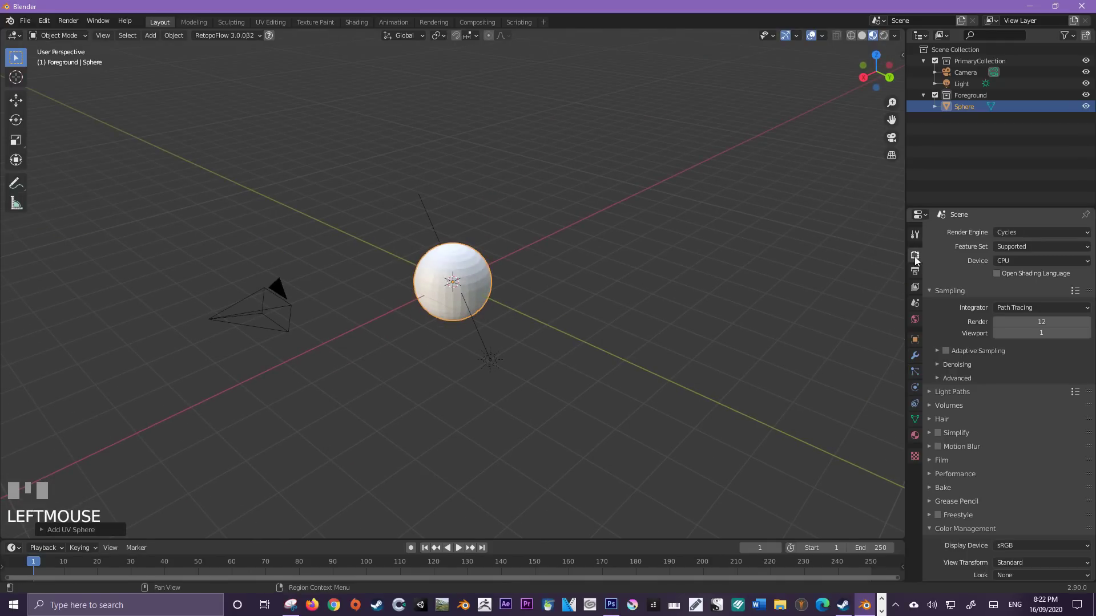
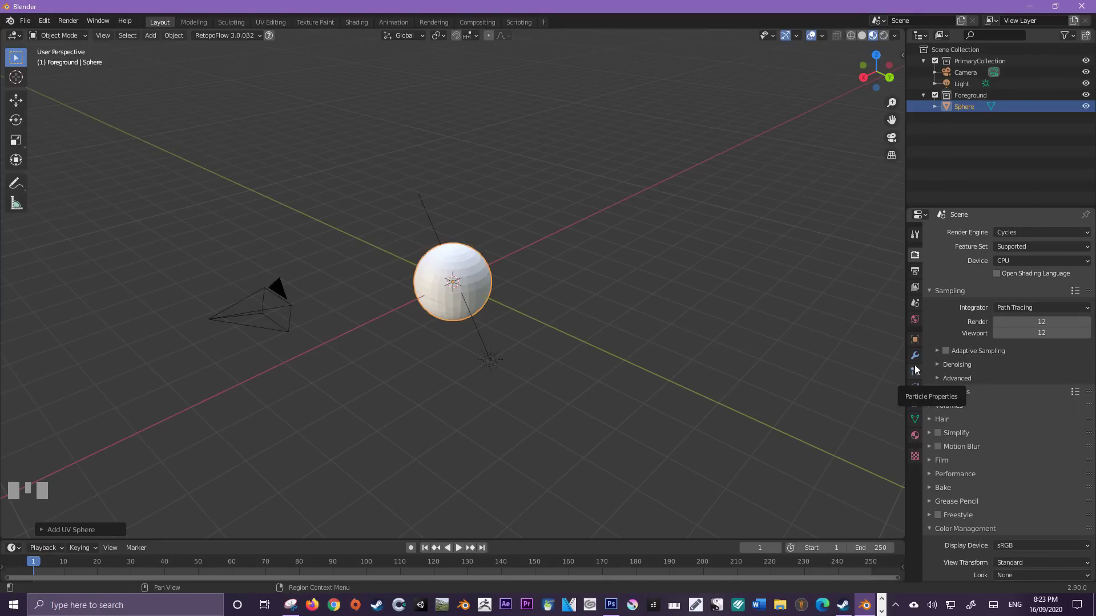
Add a new particle system to the sphere.
left_click(918, 368)
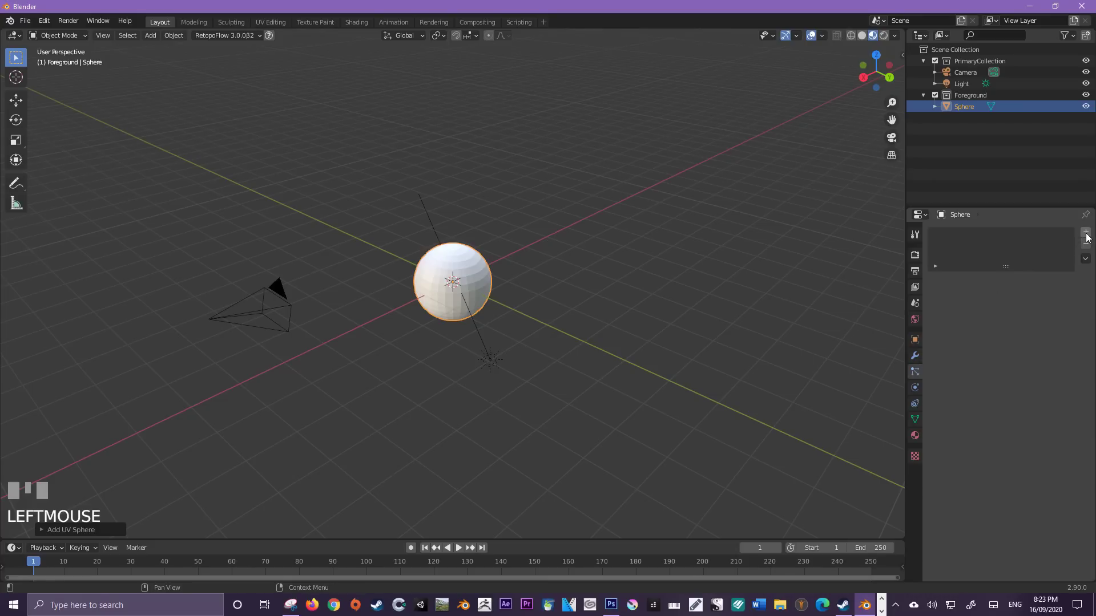
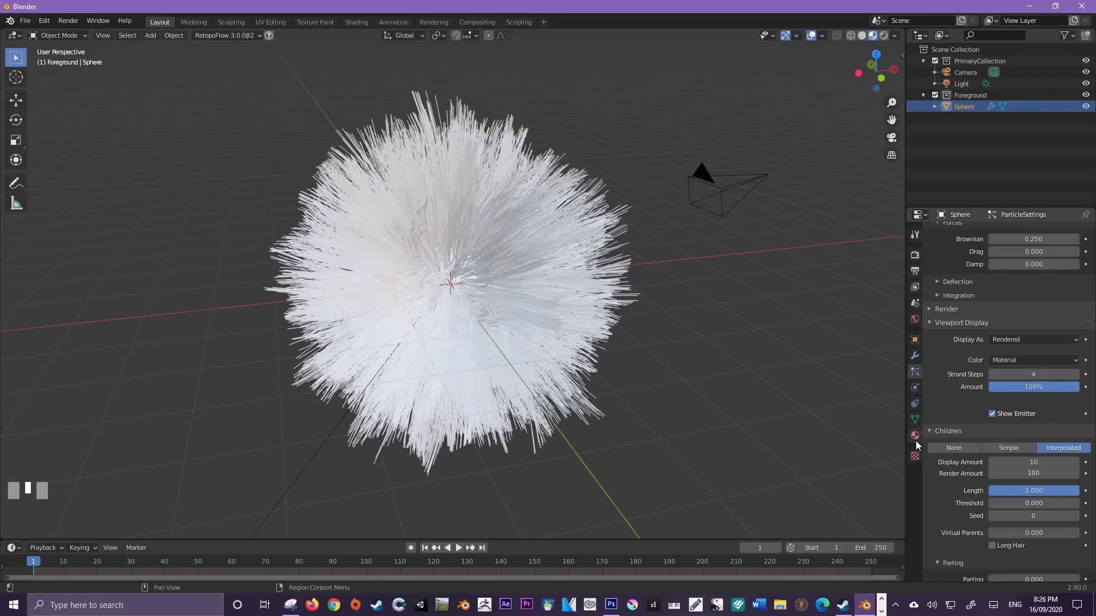
Show the sphere's Material Properties.
left_click_drag(907, 442, 916, 434)
left_click(916, 434)
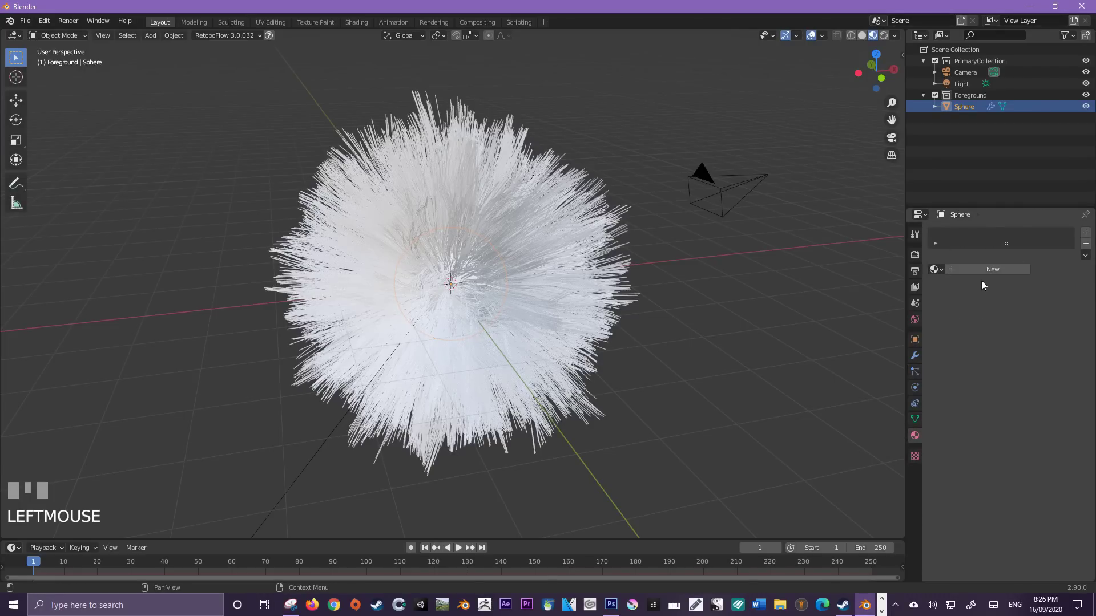
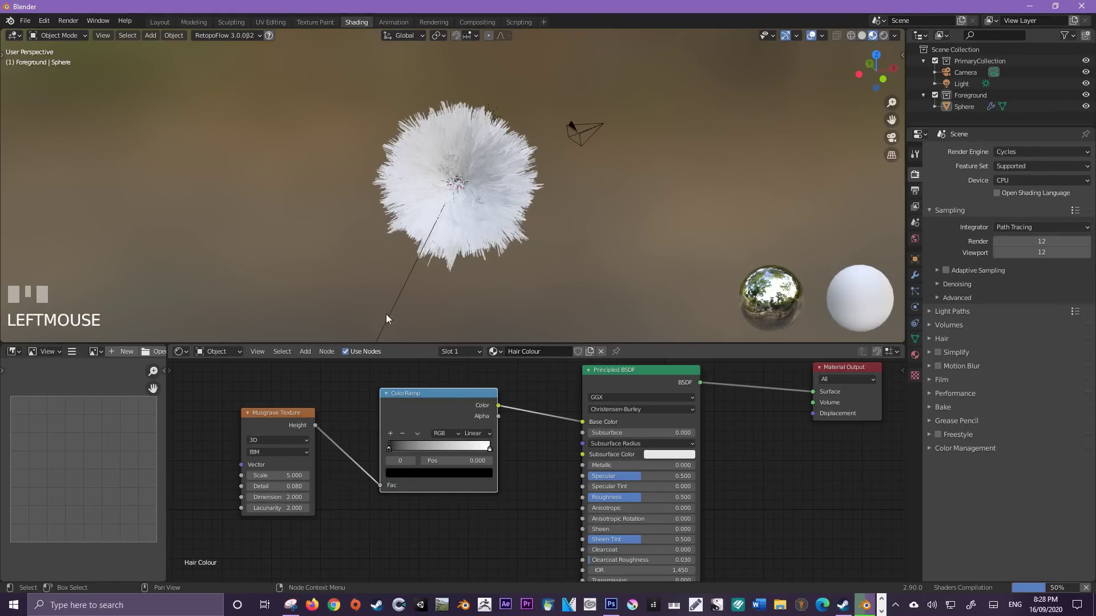
Set the ColorRamp stops to purple and pink and slide a stop toward the left end.
scroll("up", 3)
left_click_drag(463, 234, 486, 451)
left_click_drag(486, 451, 442, 367)
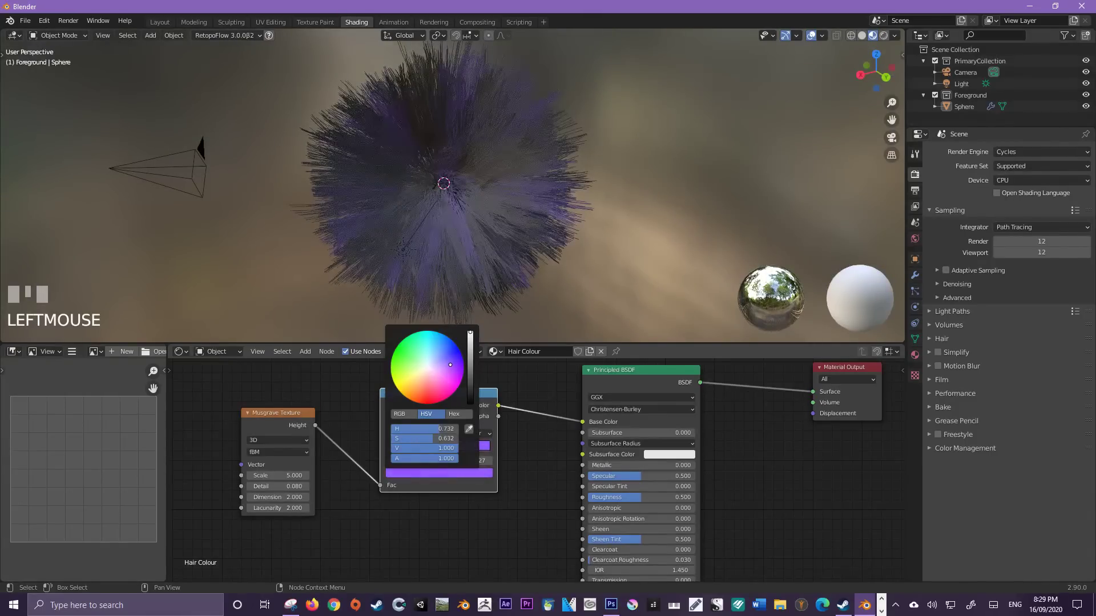
left_click_drag(419, 190, 396, 450)
left_click_drag(396, 450, 475, 403)
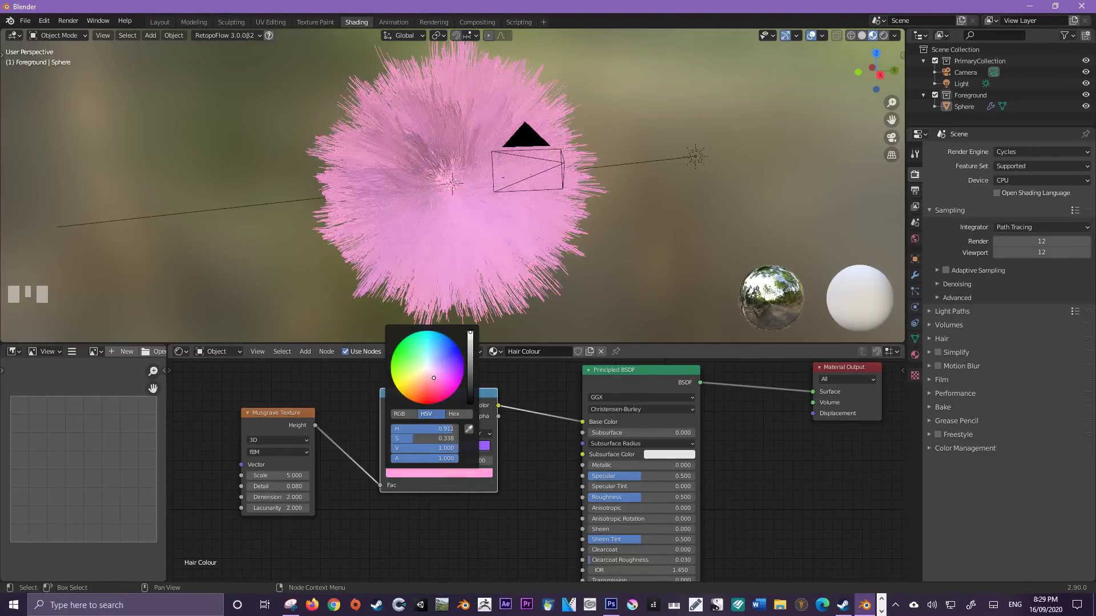
left_click_drag(410, 448, 450, 368)
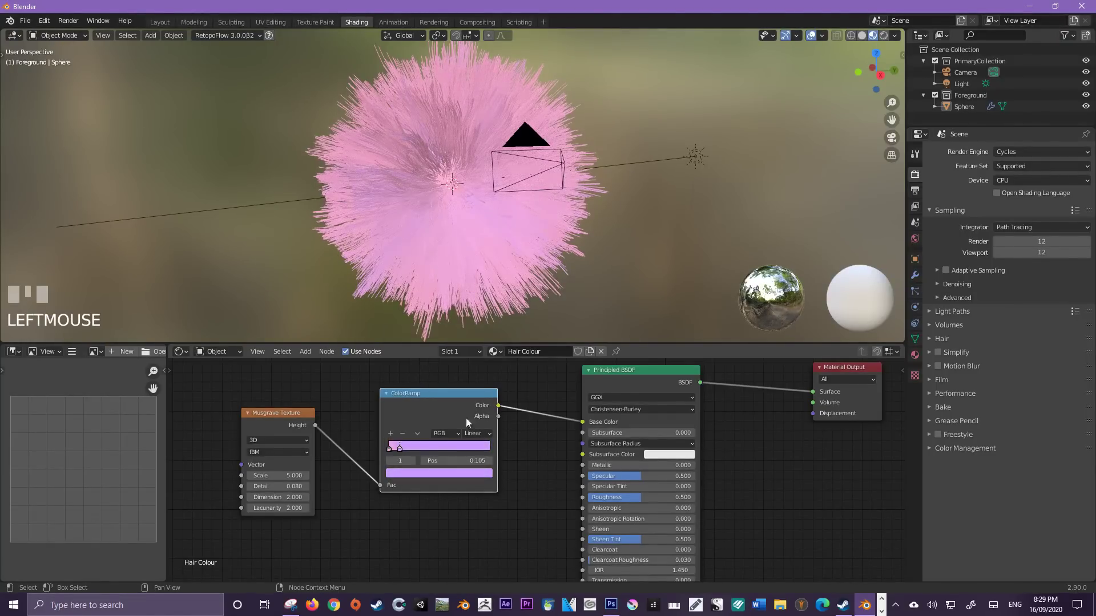
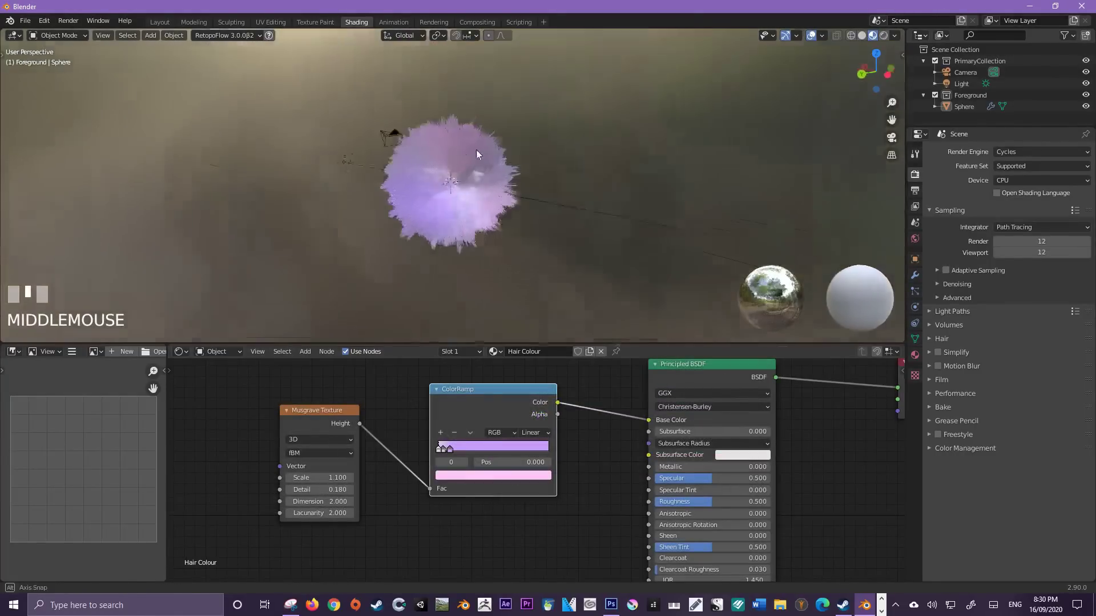
Select the Camera object in the Outliner.
left_click(377, 143)
left_click_drag(386, 146, 835, 188)
With Lock Camera to View, zoom and pan so the whole sphere sits centred in frame, then unlock it.
key("KP_0")
key("n")
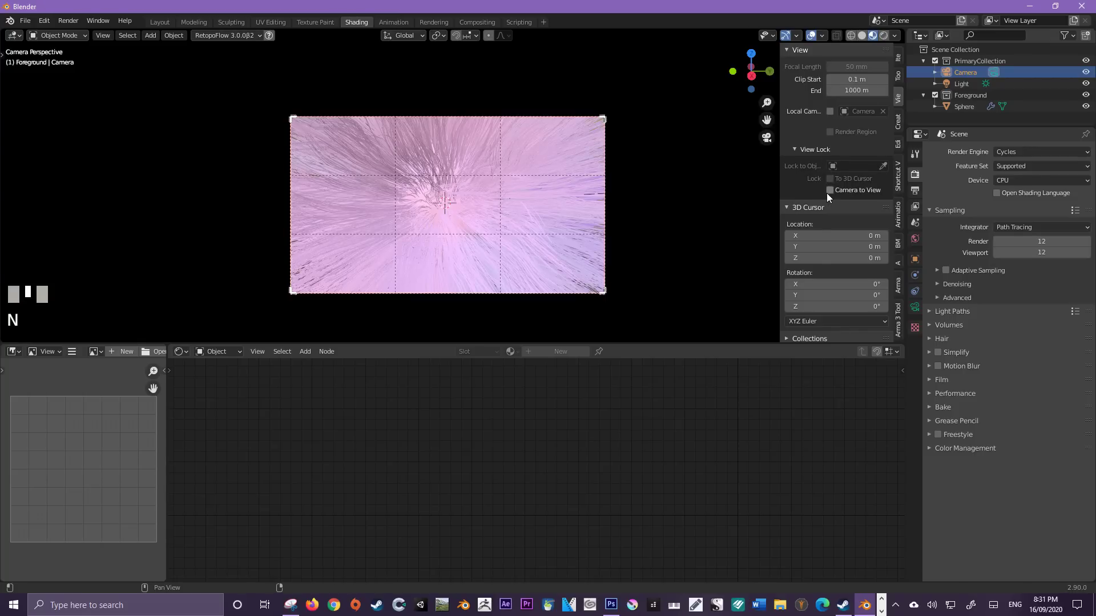
left_click(835, 195)
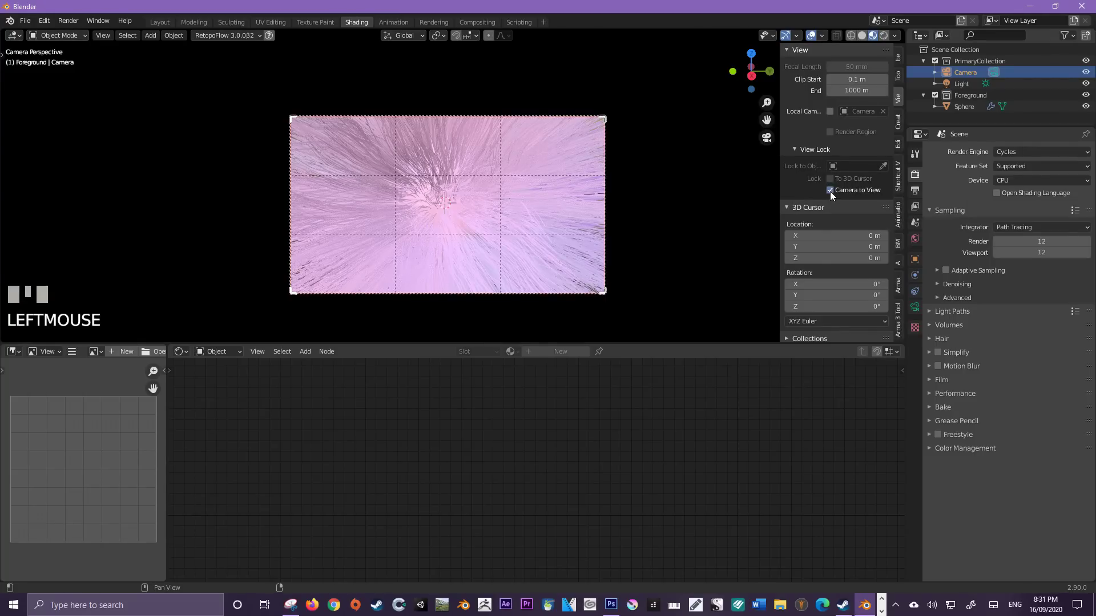
scroll("down", 3)
scroll("up", 3)
scroll("down", 3)
scroll("up", 3)
scroll("down", 3)
scroll("up", 3)
left_click_drag(395, 208, 834, 197)
left_click(834, 197)
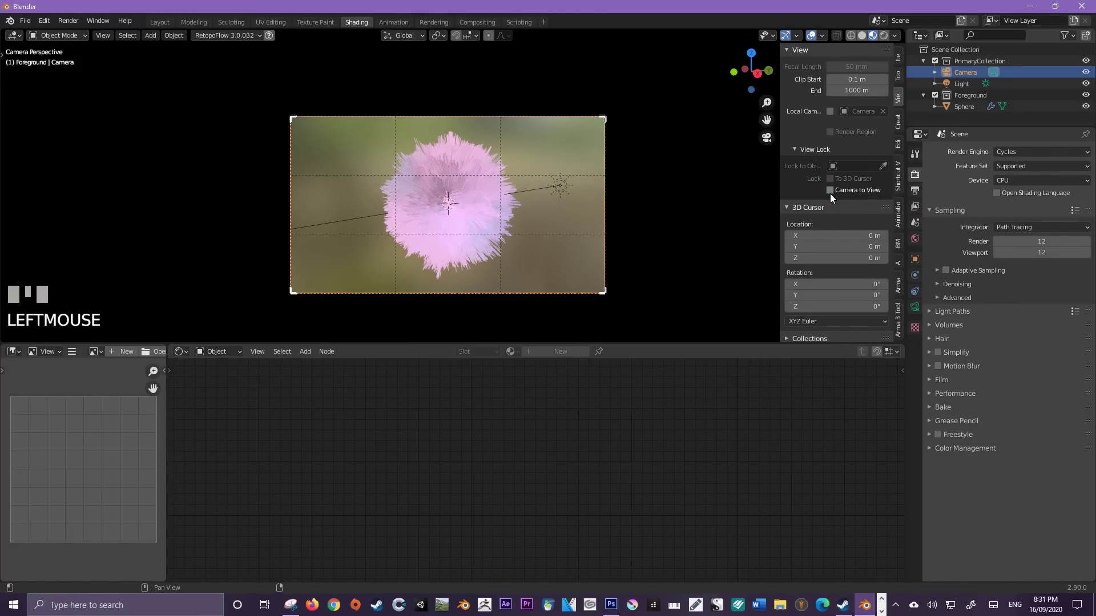
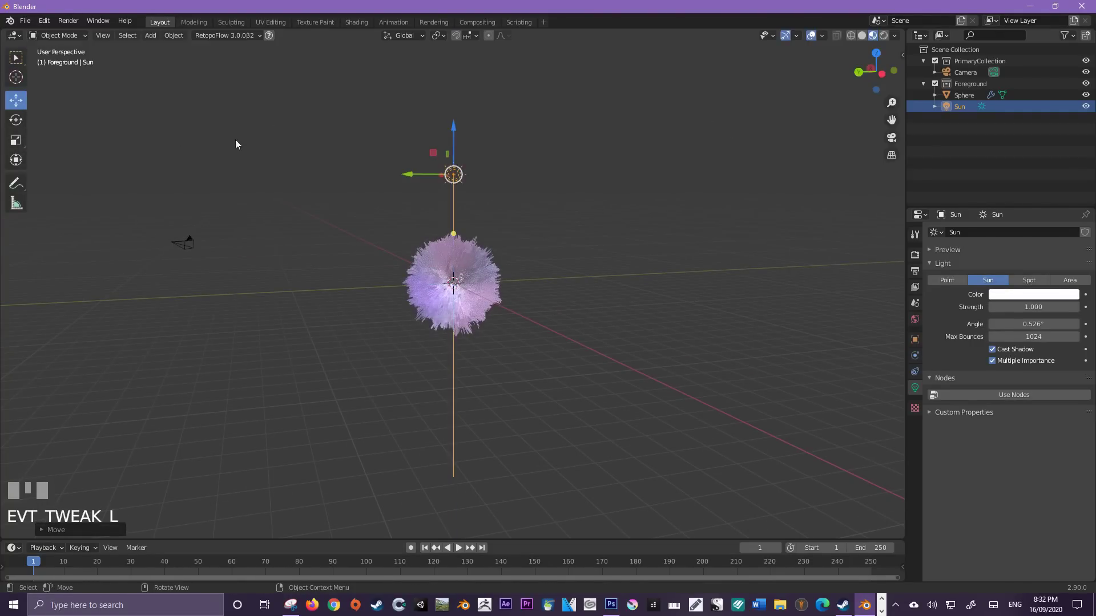
Rotate the Sun lamp toward the sphere and switch to Rendered viewport shading.
left_click_drag(22, 127, 241, 133)
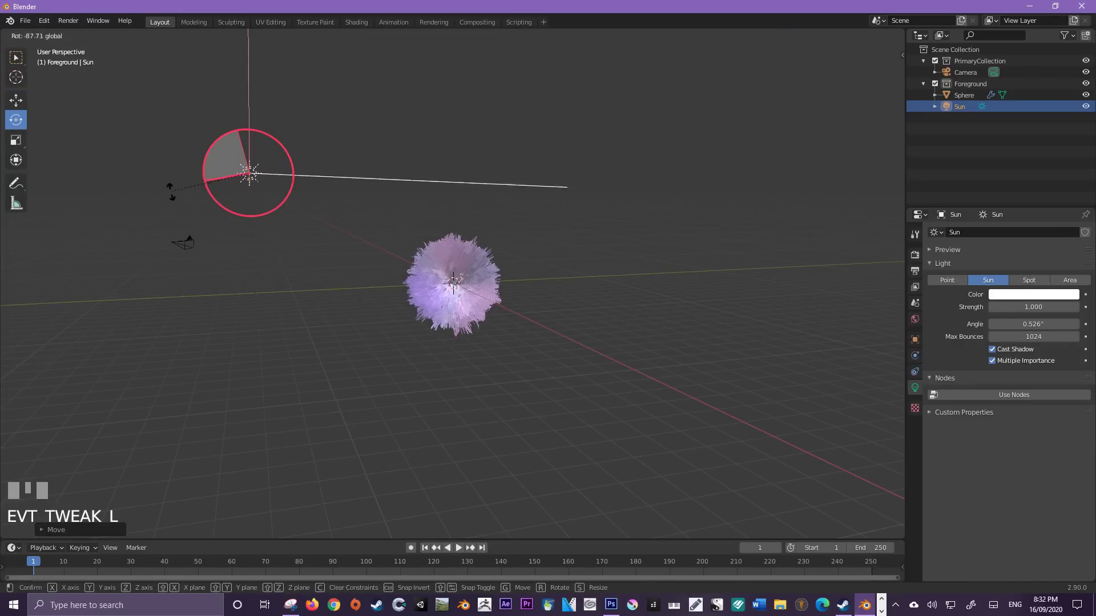
left_click_drag(418, 209, 887, 39)
left_click(886, 39)
Set the World background colour to a pale blue.
left_click_drag(412, 294, 921, 321)
left_click_drag(921, 320, 1074, 170)
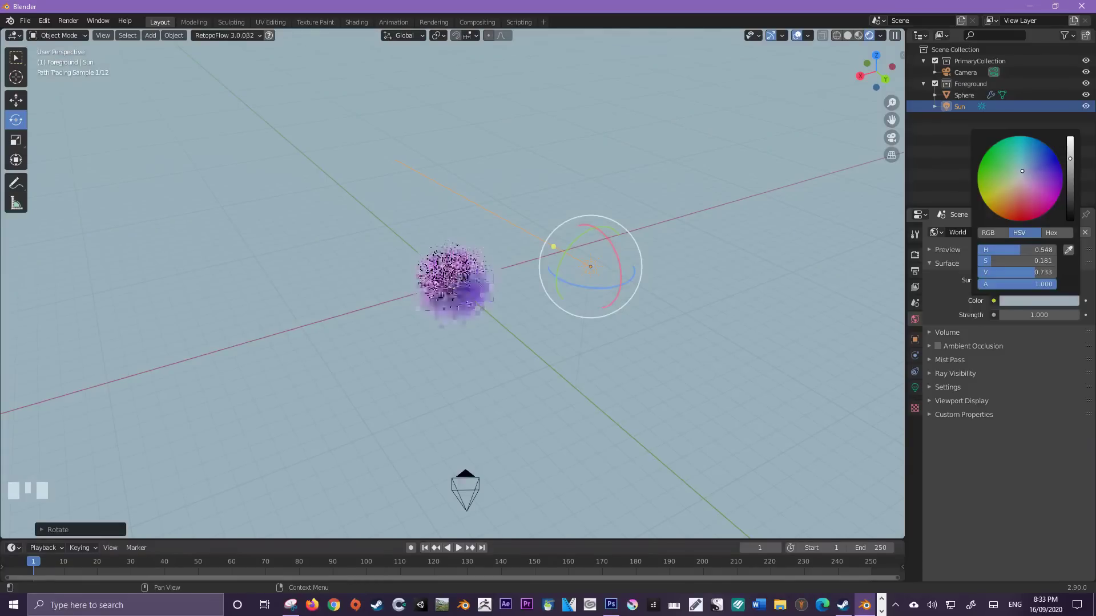
Close the world colour picker, settling on pale blue.
left_click(597, 268)
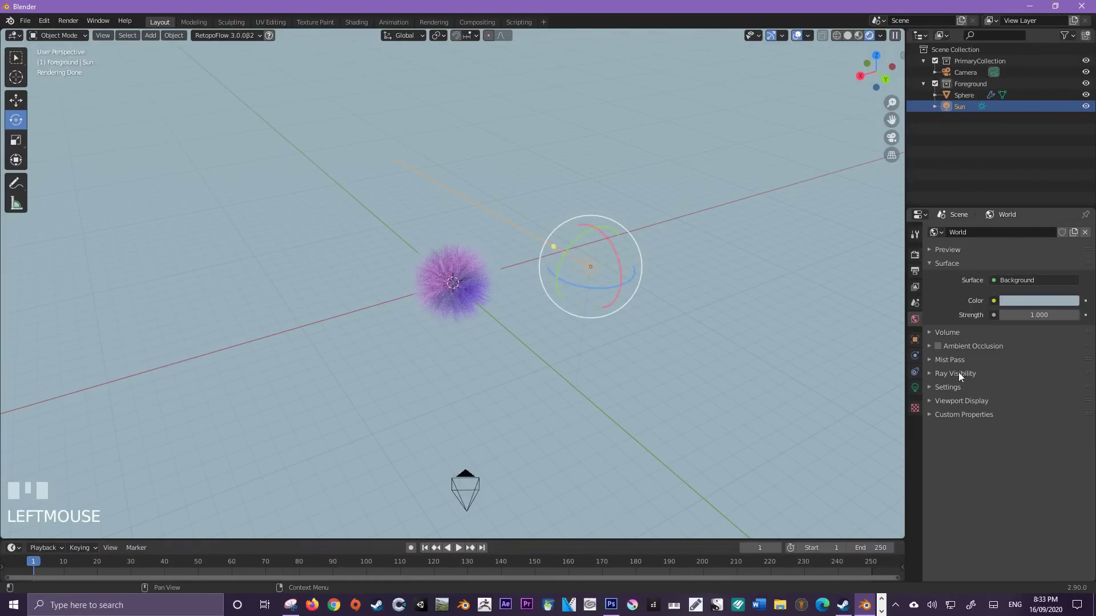
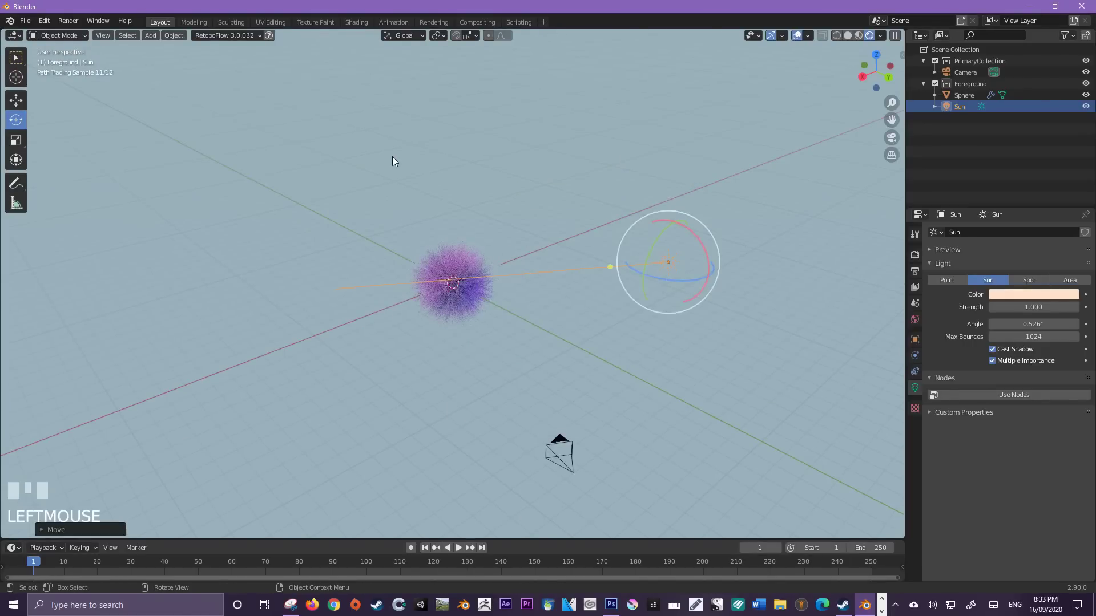
Look through the scene camera and check the sphere's framing.
left_click(892, 144)
scroll("down", 3)
scroll("up", 3)
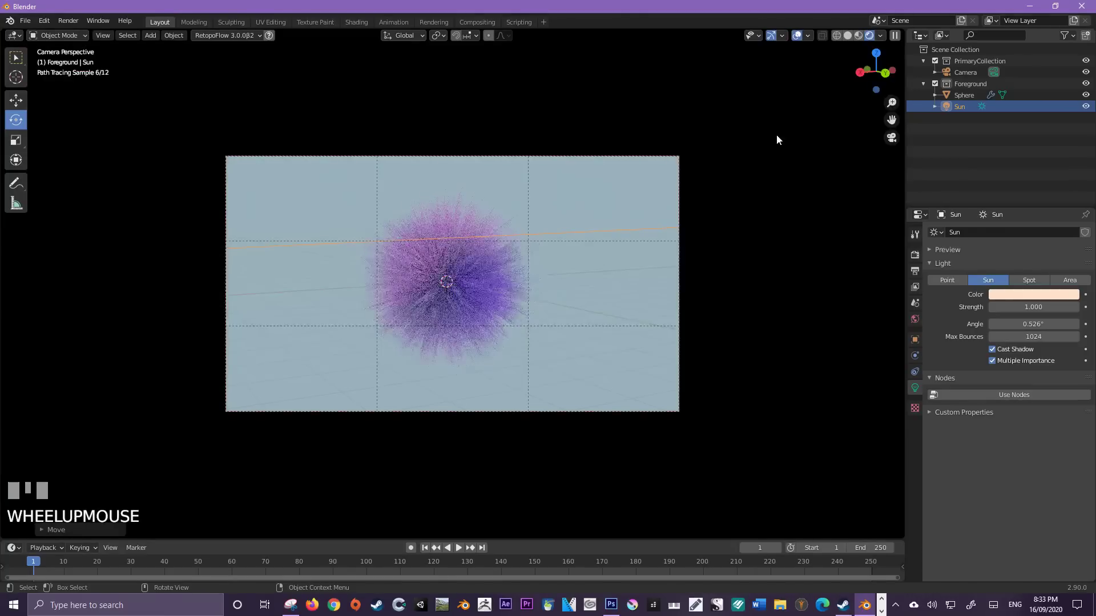
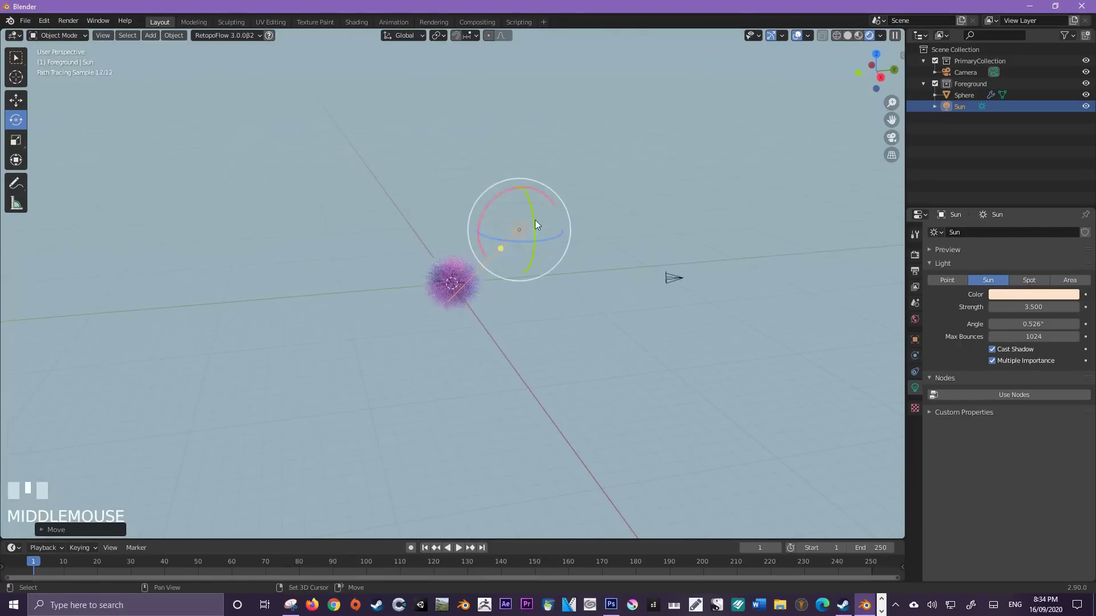
Duplicate the Sun lamp in place as Sun.001 and rotate it to aim from another angle.
key("shift+d")
right_click(458, 202)
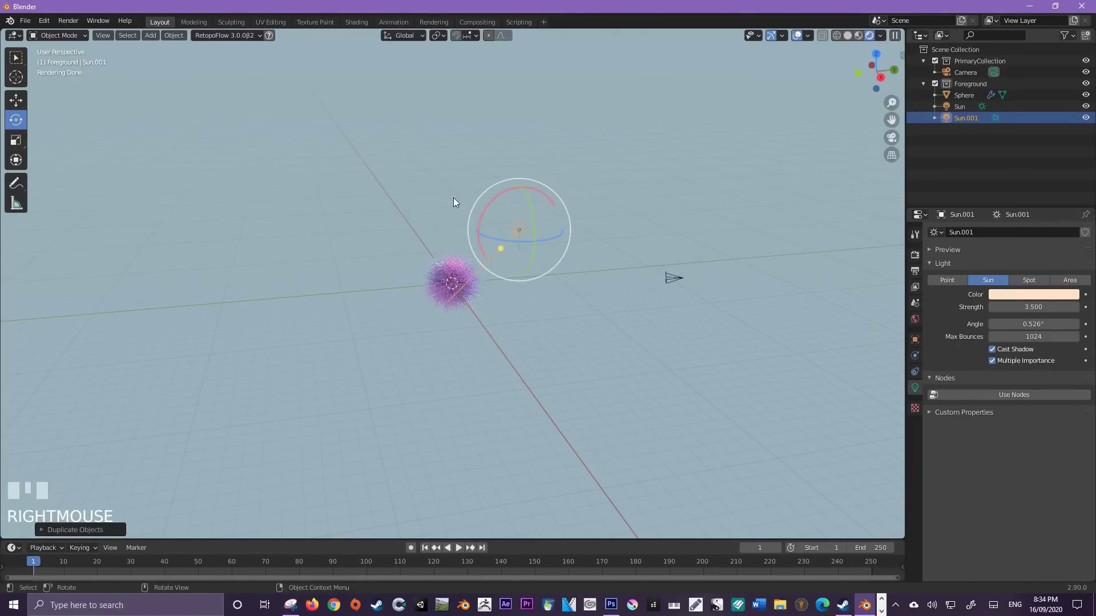
left_click_drag(26, 99, 572, 230)
left_click(388, 258)
left_click(20, 123)
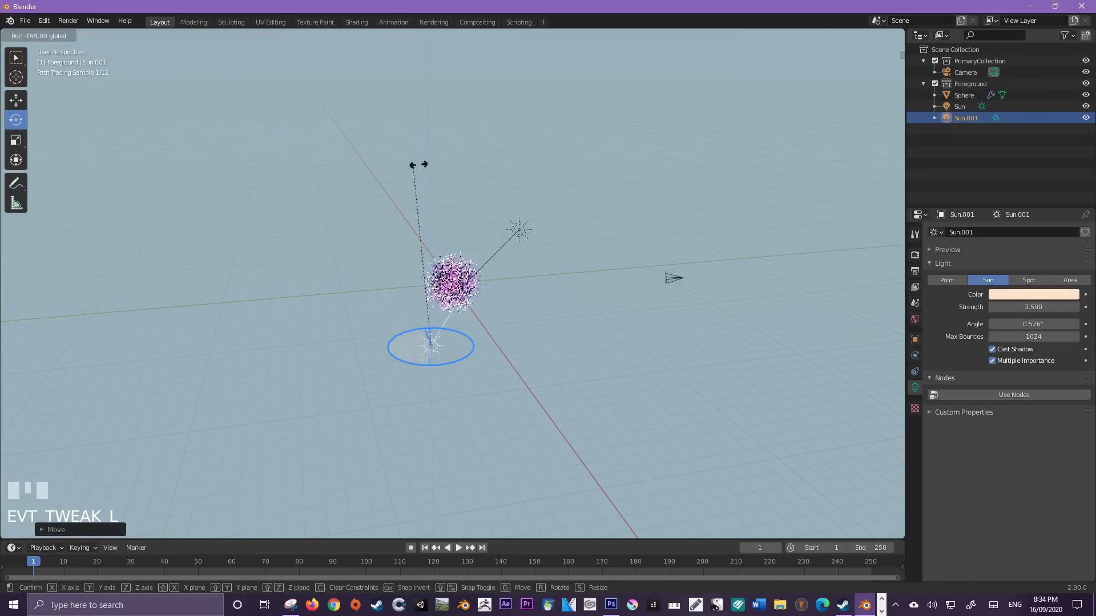
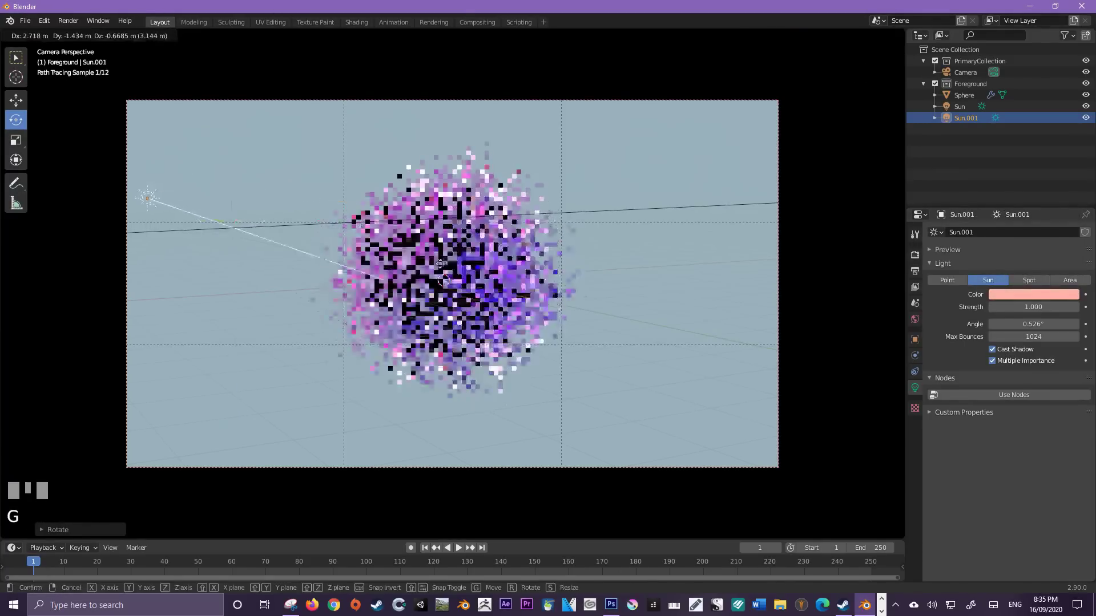
Add a pale blue Point light at 1000 W, radius 4.27 m, beside the hair sphere.
left_click(458, 271)
middle_click(437, 258)
scroll("down", 3)
left_click_drag(448, 263, 399, 285)
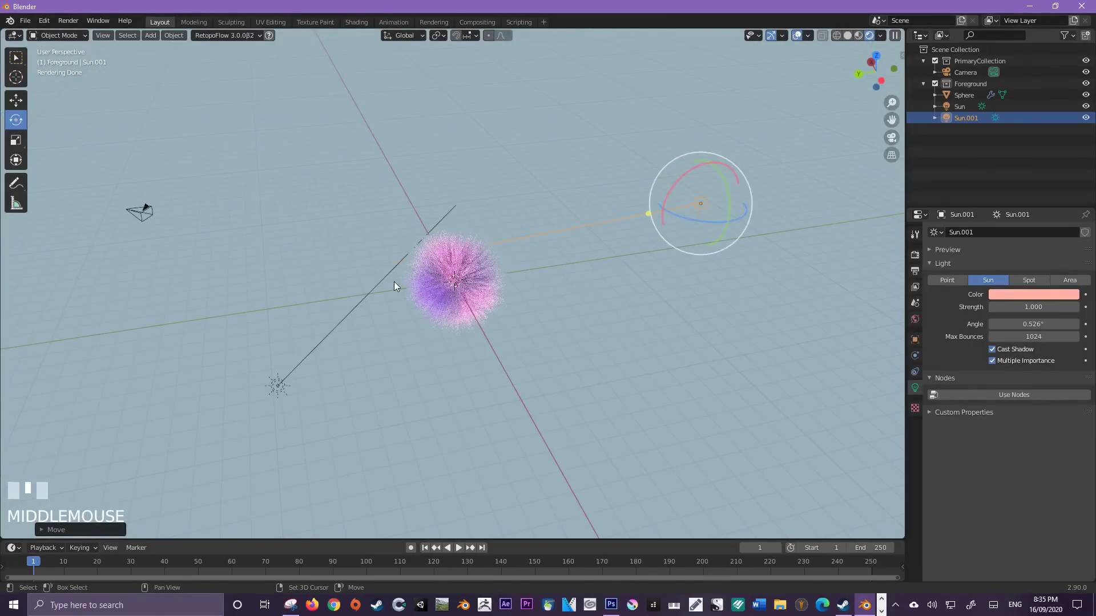
key("shift+a")
middle_click(488, 284)
key("g")
left_click(414, 258)
Return to the camera view and render the final image.
key("KP_0")
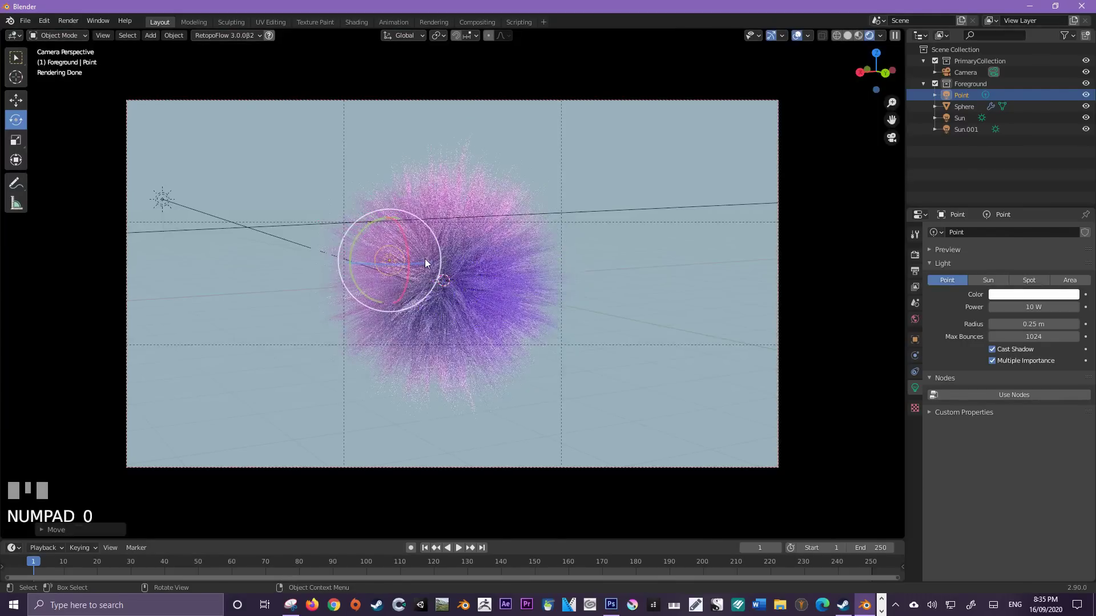
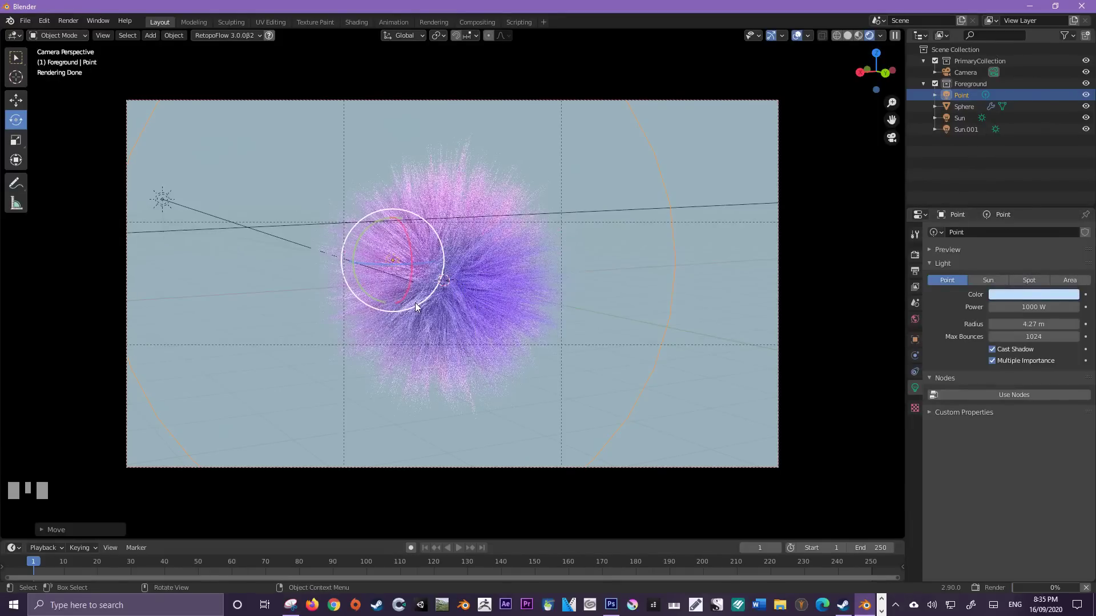
key("F12")
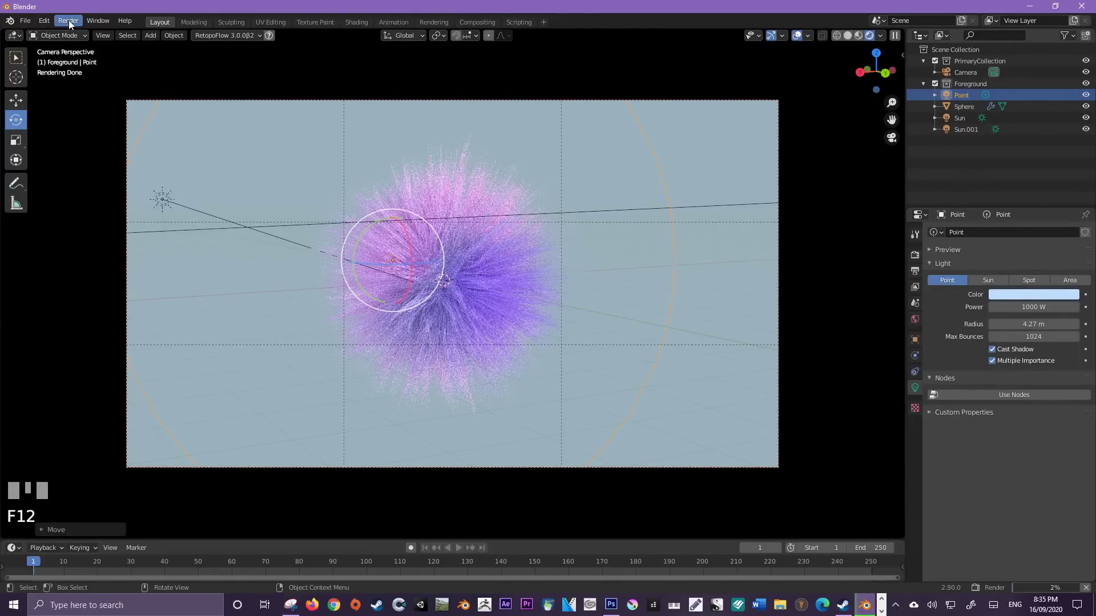